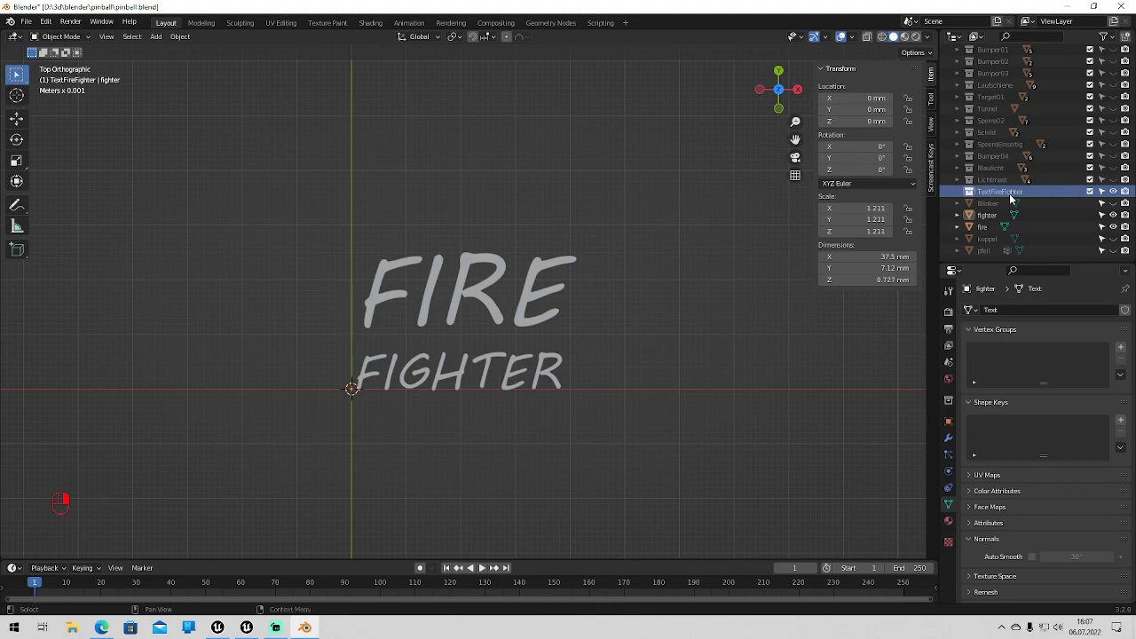
# - Scroll the Outliner to the pfeil object and unhide it so the red-and-blue pill appears in the viewport
pyautogui.moveTo(1001, 220); pyautogui.dragTo(1013, 198)
pyautogui.moveTo(1013, 198); pyautogui.dragTo(996, 232)
pyautogui.moveTo(996, 232); pyautogui.dragTo(1006, 198)
pyautogui.moveTo(1006, 198); pyautogui.dragTo(1122, 255)
pyautogui.middleClick(1121, 255)
pyautogui.rightClick(1121, 255)
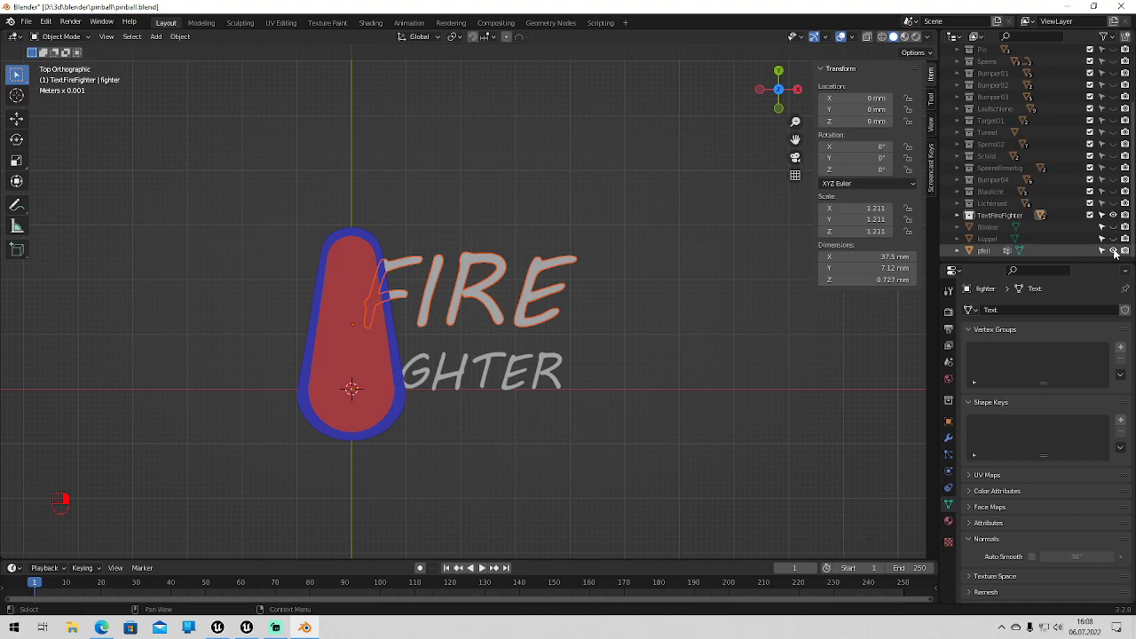
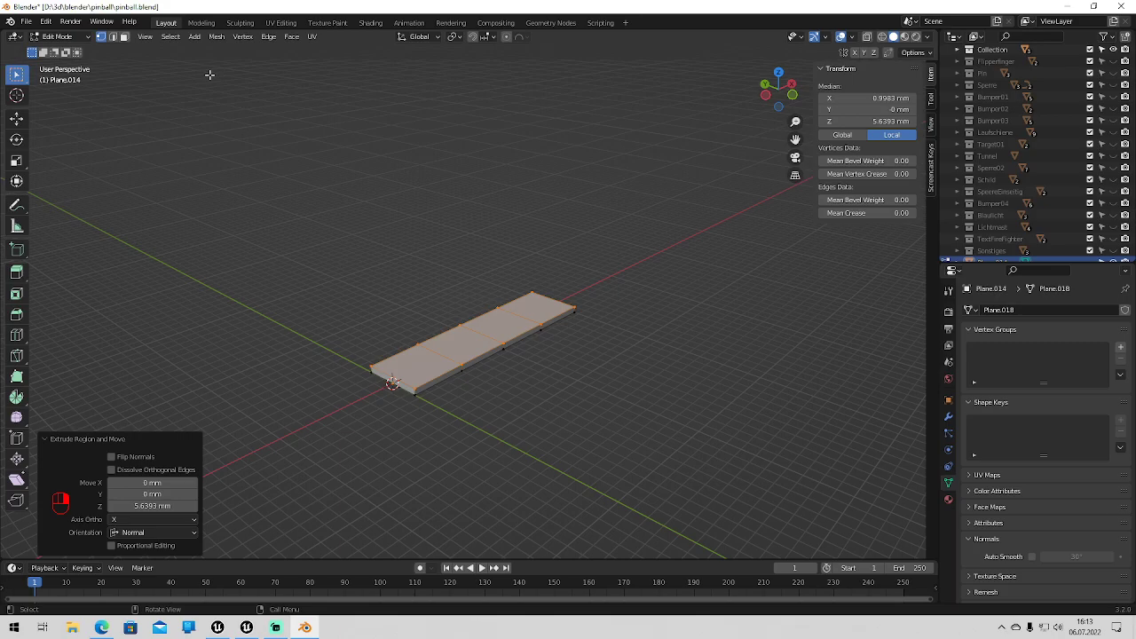
# - Select one face of the strip and add a vertex group named Groups in Object Data Properties
pyautogui.click(883, 44)
pyautogui.rightClick(883, 43)
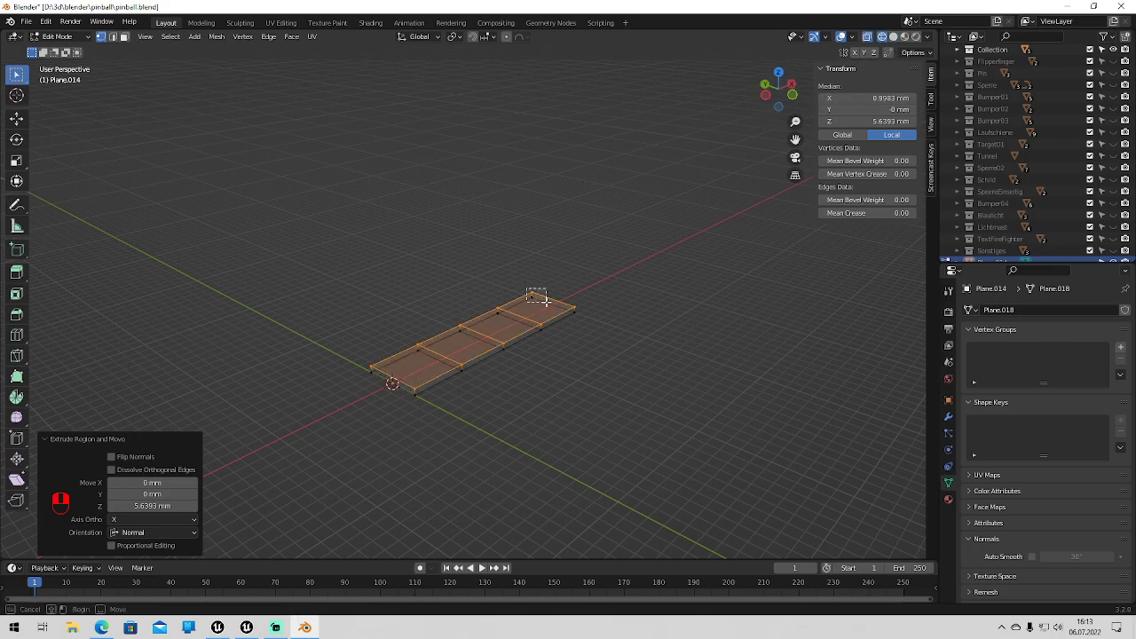
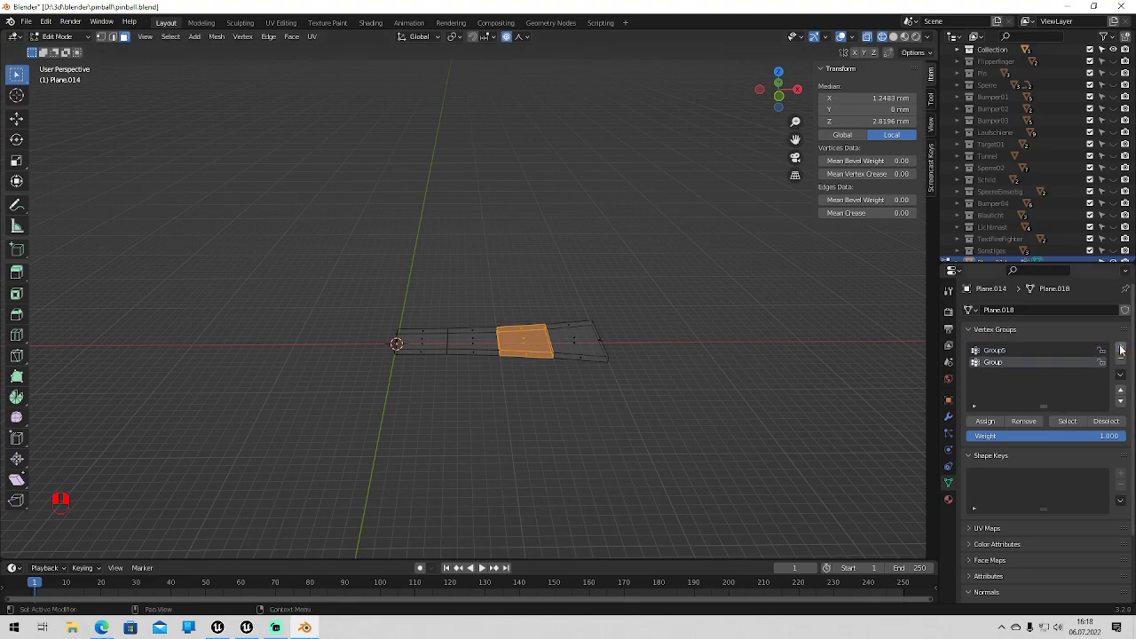
# - Create vertex groups Group2 to Group5 on Plane.014, one per strip segment
pyautogui.rightClick(1015, 367)
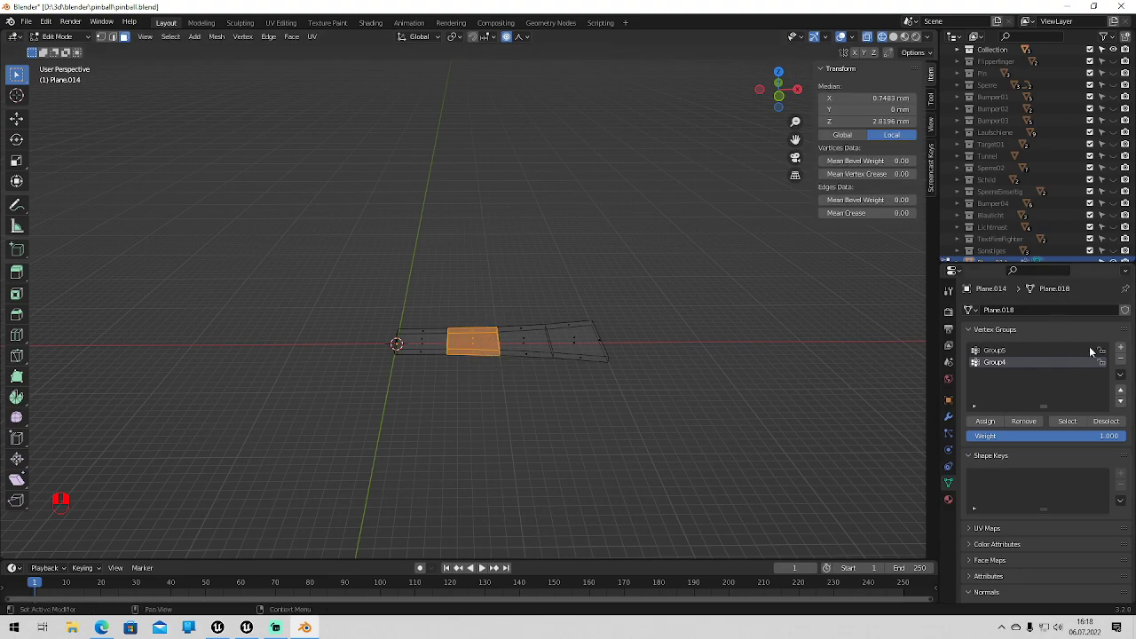
pyautogui.rightClick(1020, 376)
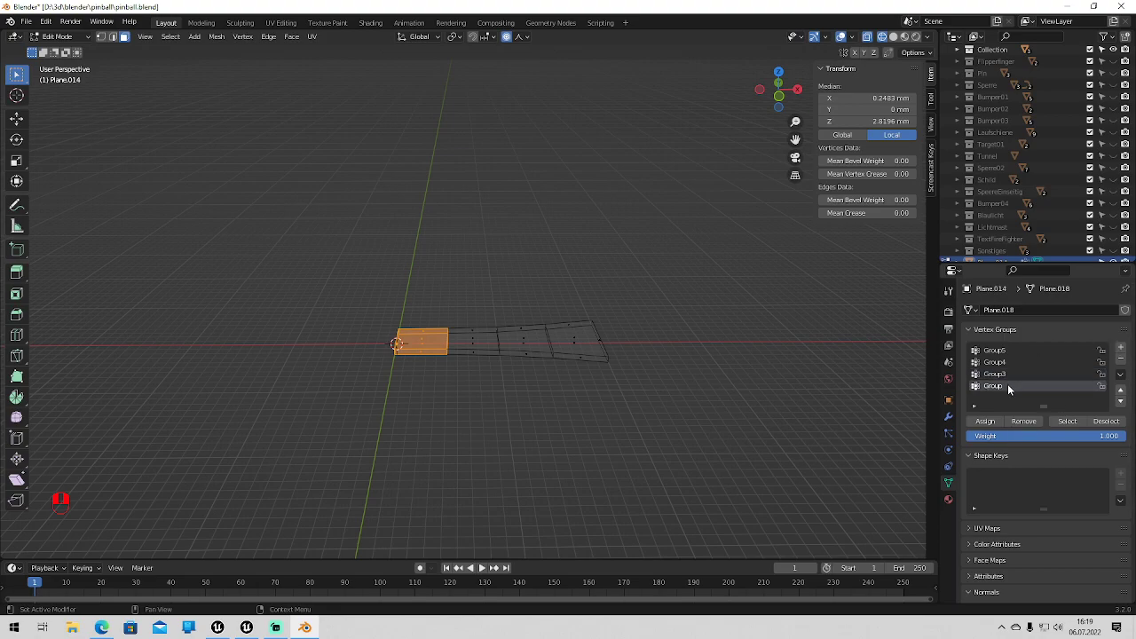
pyautogui.rightClick(1014, 391)
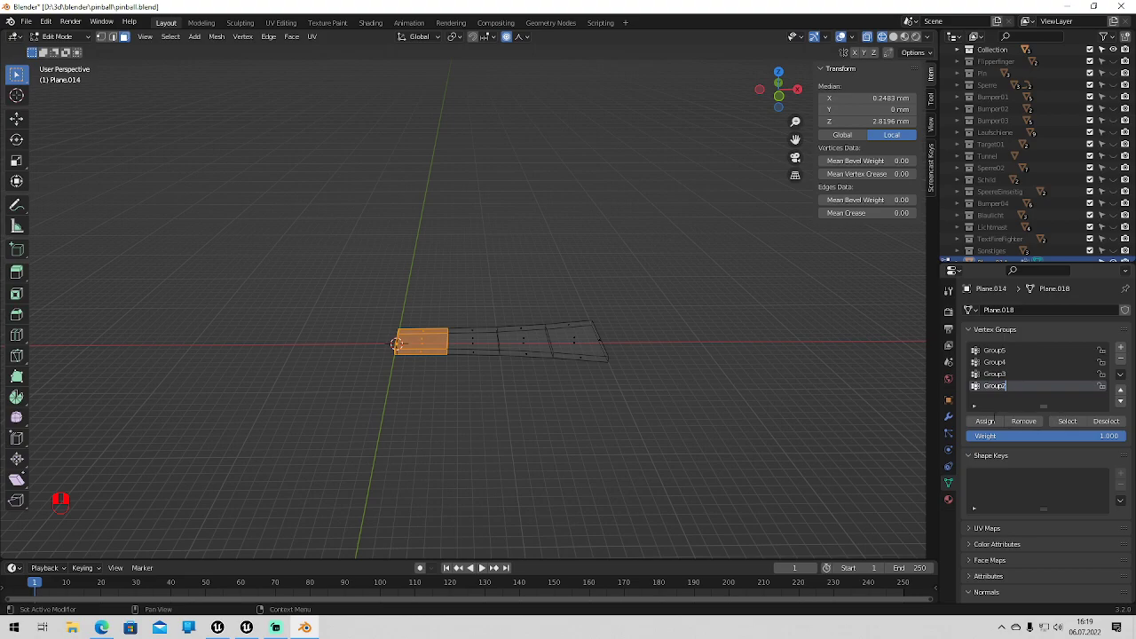
pyautogui.rightClick(991, 425)
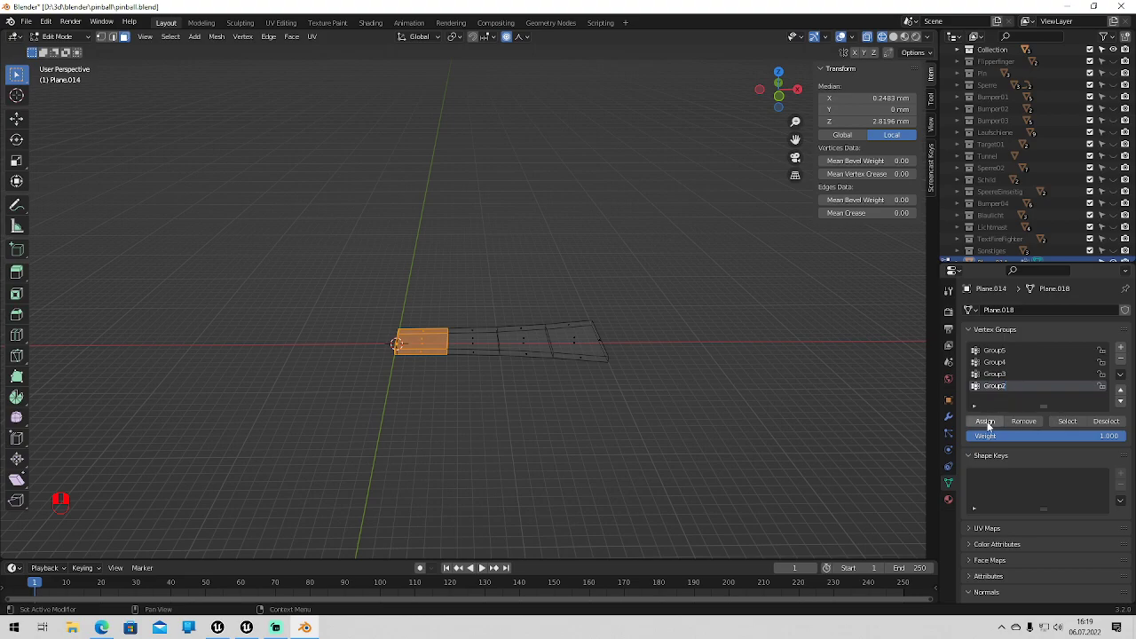
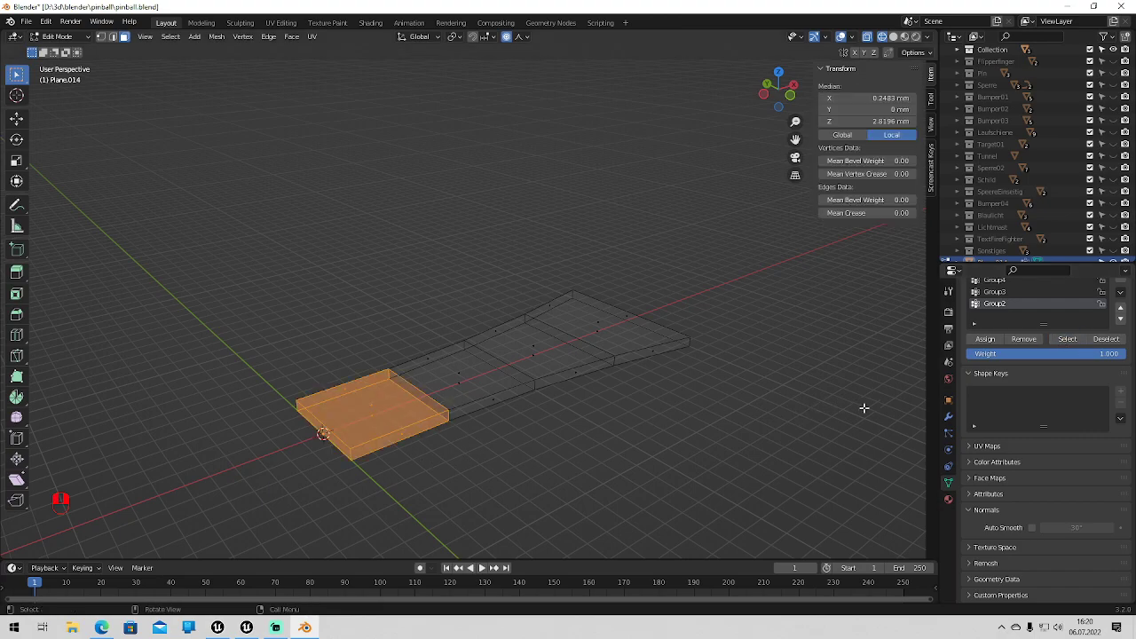
# - Shade the viewport Solid with material colour, select Group3's second face and show the red material settings
pyautogui.moveTo(954, 505); pyautogui.dragTo(995, 378)
pyautogui.moveTo(994, 377); pyautogui.dragTo(903, 40)
pyautogui.moveTo(903, 40); pyautogui.dragTo(949, 483)
pyautogui.middleClick(949, 483)
pyautogui.moveTo(949, 483); pyautogui.dragTo(1106, 429)
pyautogui.moveTo(1001, 378); pyautogui.dragTo(1073, 427)
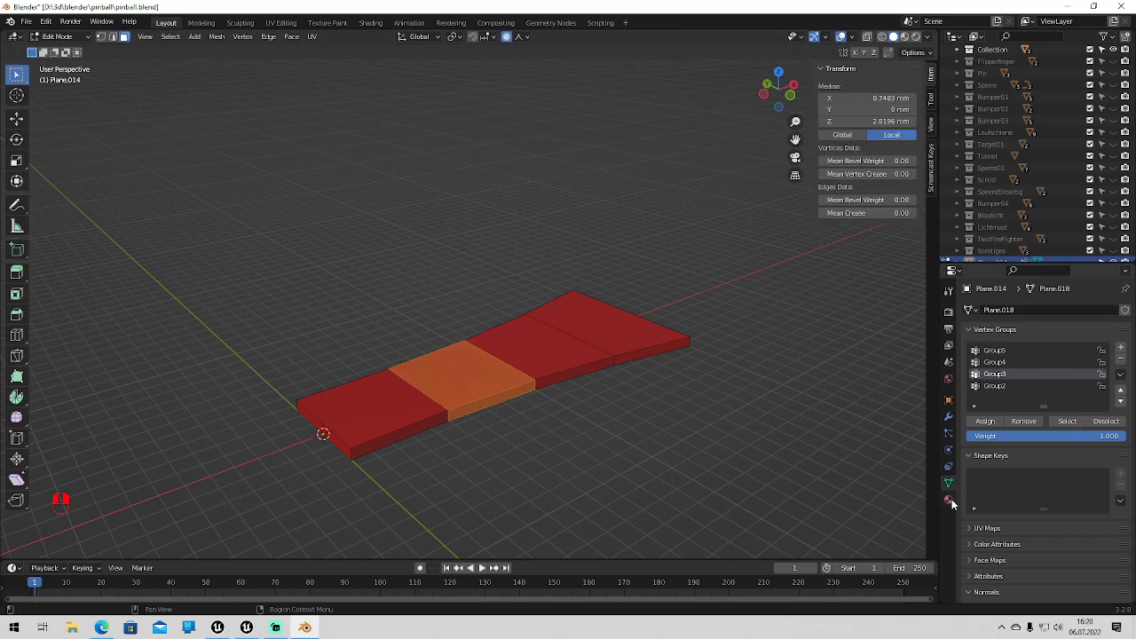
# - Add a material slot and create new material MultiX3 for the strip
pyautogui.moveTo(957, 509); pyautogui.dragTo(1129, 312)
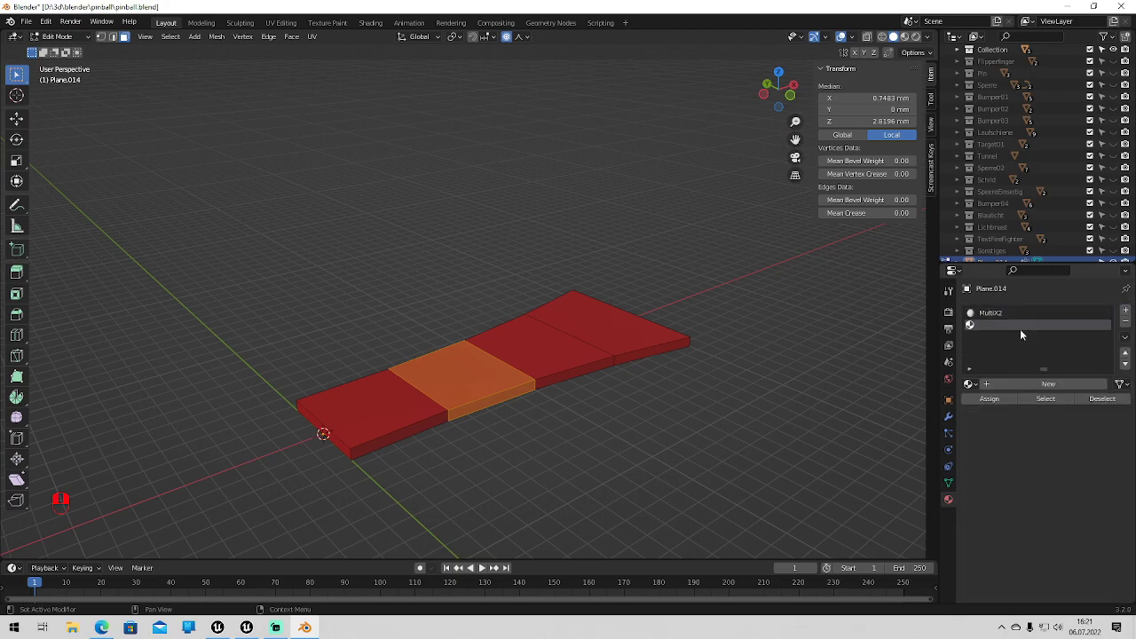
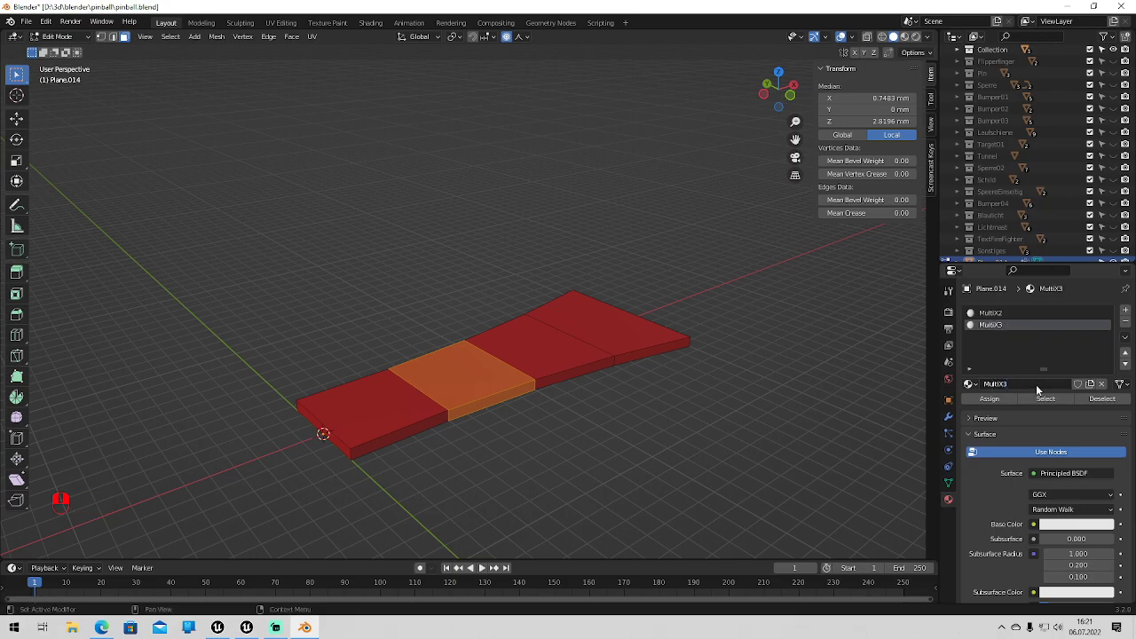
pyautogui.moveTo(1006, 542); pyautogui.dragTo(1058, 552)
pyautogui.middleClick(1057, 552)
pyautogui.moveTo(1057, 552); pyautogui.dragTo(1005, 406)
# - Assign the pink MultiX3 material to the second face and select Group4's third segment
pyautogui.moveTo(1006, 405); pyautogui.dragTo(955, 487)
pyautogui.moveTo(954, 488); pyautogui.dragTo(1000, 366)
pyautogui.middleClick(1000, 366)
pyautogui.moveTo(1001, 366); pyautogui.dragTo(1004, 378)
pyautogui.middleClick(1004, 377)
# - Add slot MultiX4, set its purple Base Color and assign it to the selected segment
pyautogui.rightClick(1004, 376)
pyautogui.moveTo(1108, 425); pyautogui.dragTo(1003, 364)
pyautogui.moveTo(1004, 363); pyautogui.dragTo(1070, 423)
pyautogui.moveTo(1070, 422); pyautogui.dragTo(949, 501)
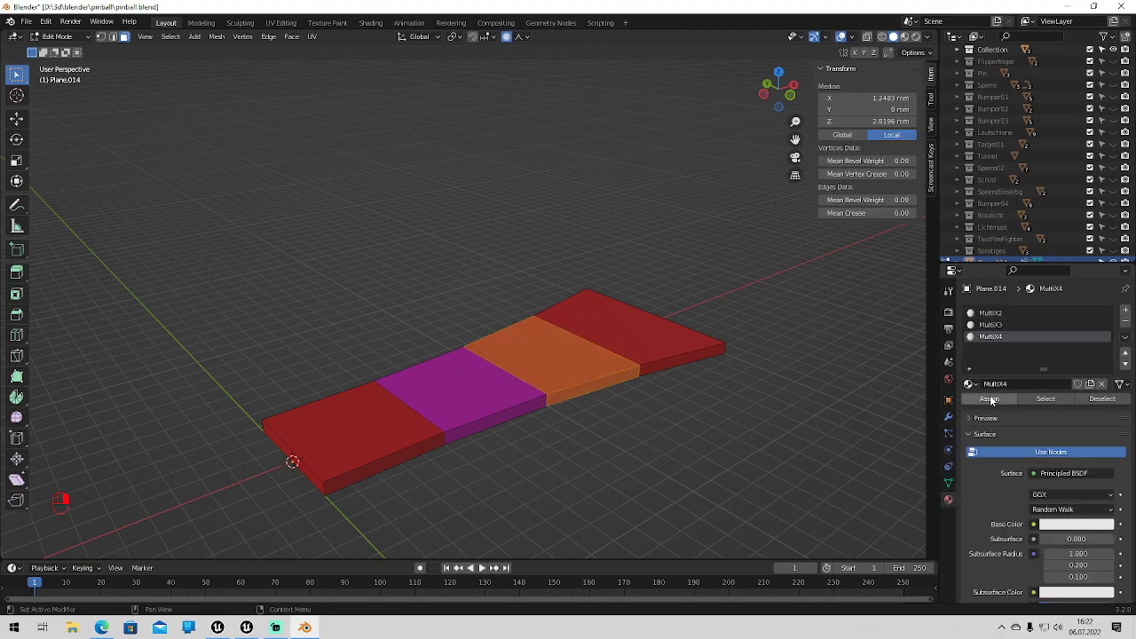
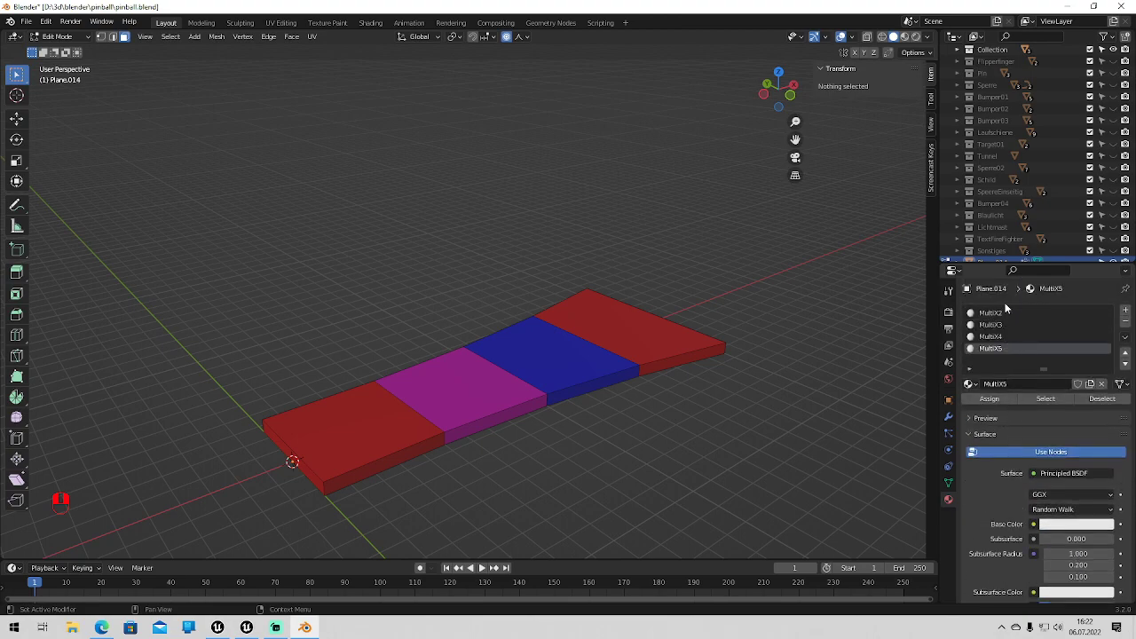
# - Make the third segment blue, add slot MultiX5 and assign the Group5 end face to it
pyautogui.moveTo(951, 485); pyautogui.dragTo(1107, 424)
pyautogui.middleClick(1107, 424)
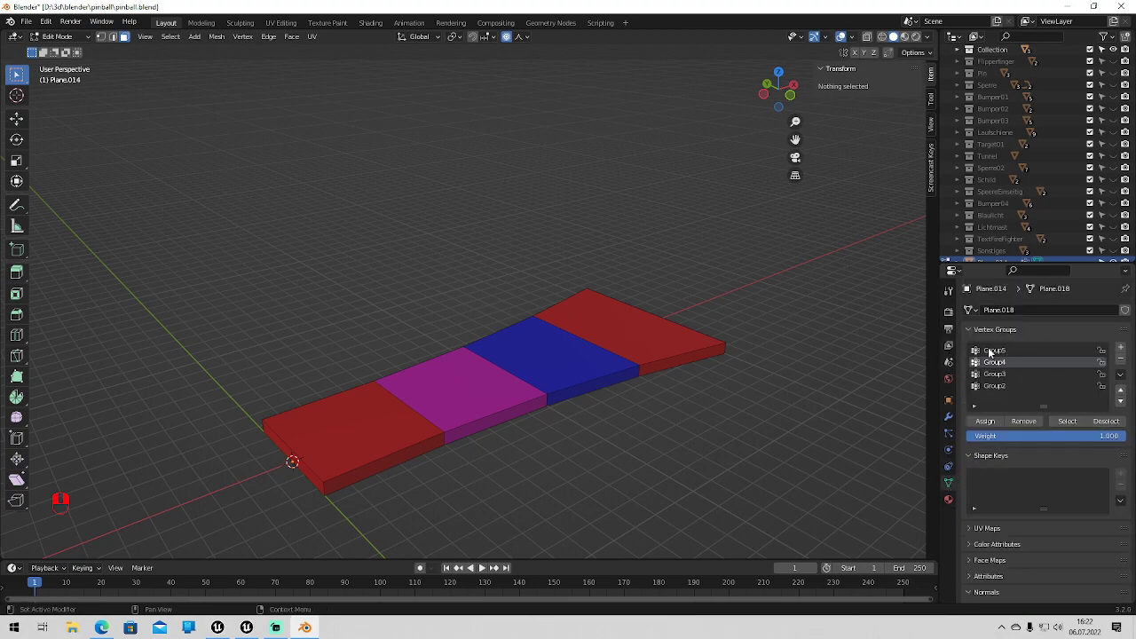
pyautogui.moveTo(993, 351); pyautogui.dragTo(1068, 427)
pyautogui.moveTo(1068, 427); pyautogui.dragTo(954, 506)
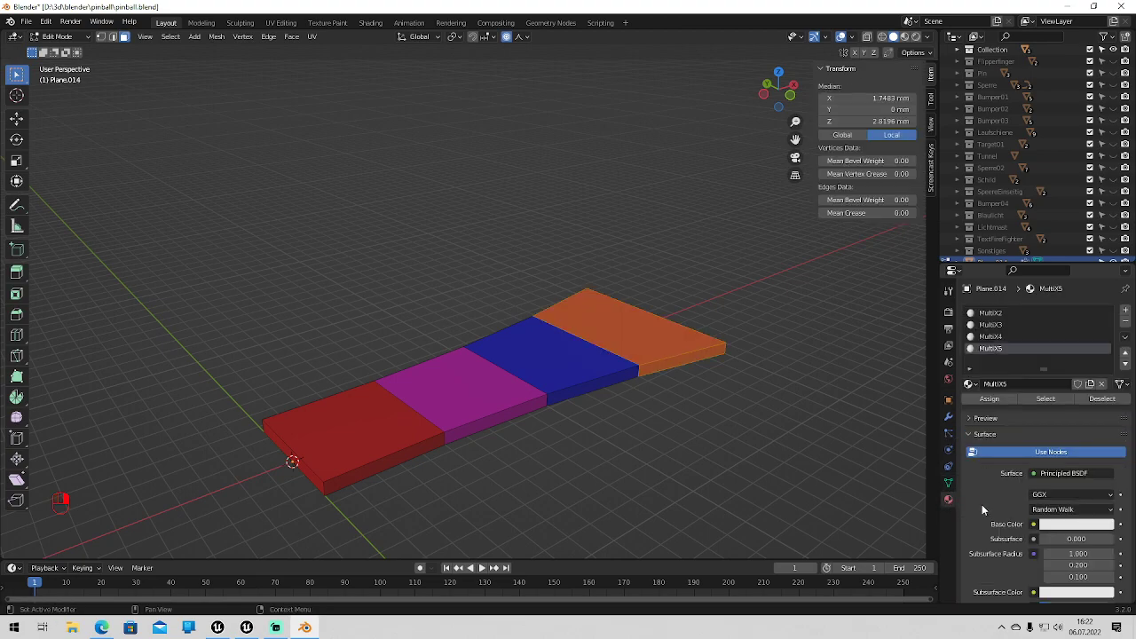